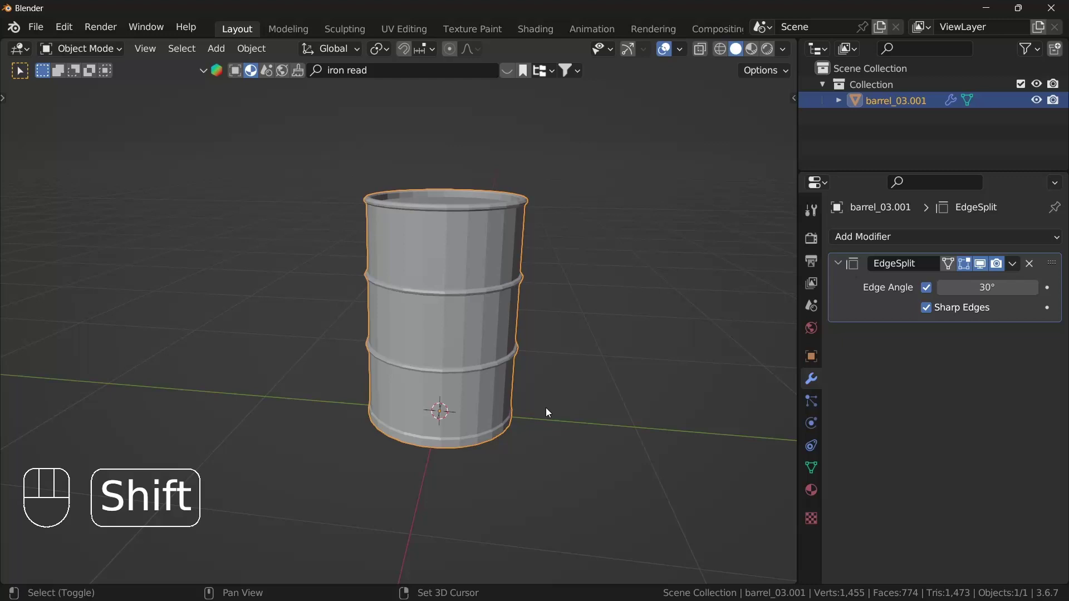
- Apply the barrel's Edge Split modifier from the modifier panel
{"action": "middle_click", "coordinate": [545, 403]}
{"action": "middle_click", "coordinate": [529, 379]}
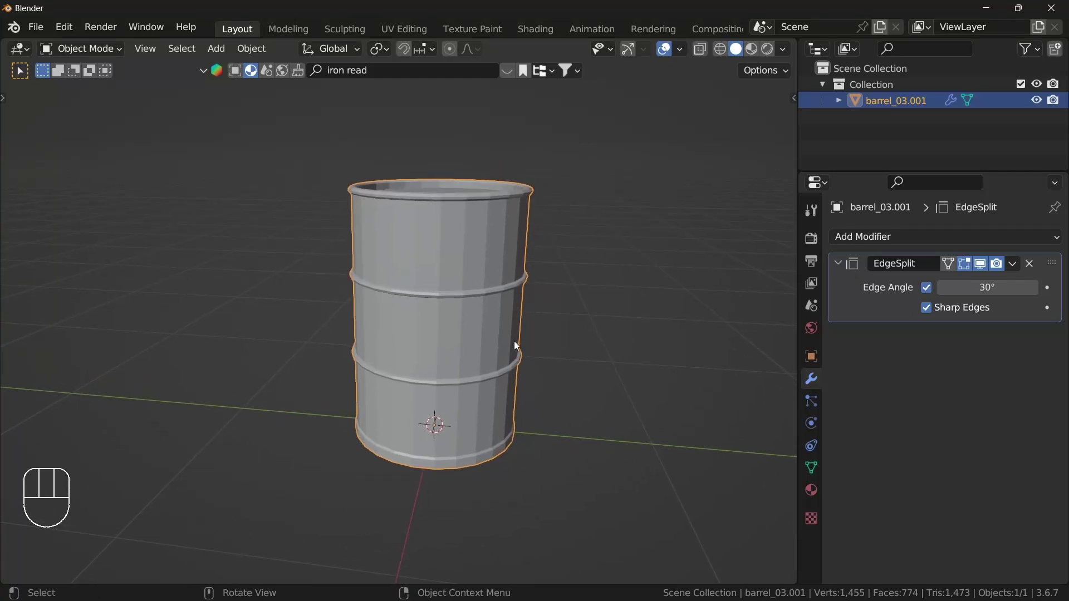
{"action": "left_click_drag", "start_coordinate": [1019, 267], "coordinate": [954, 289]}
- In Edit Mode, select the linked upper face band and move it off to one side
{"action": "key", "text": "Tab"}
{"action": "left_click", "coordinate": [490, 242]}
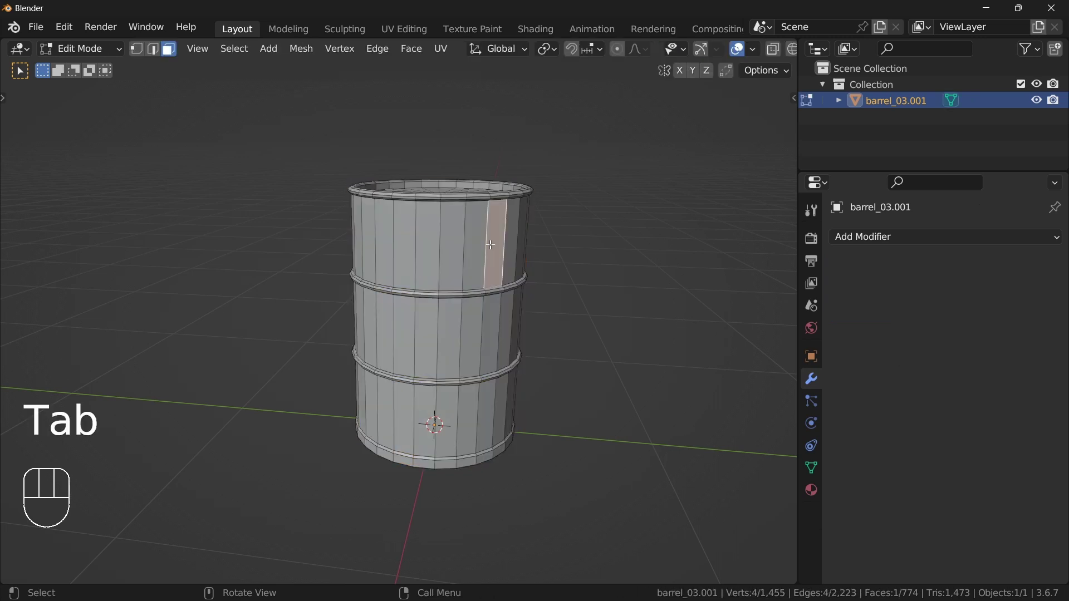
{"action": "key", "text": "l"}
{"action": "key", "text": "g"}
{"action": "left_click", "coordinate": [691, 199]}
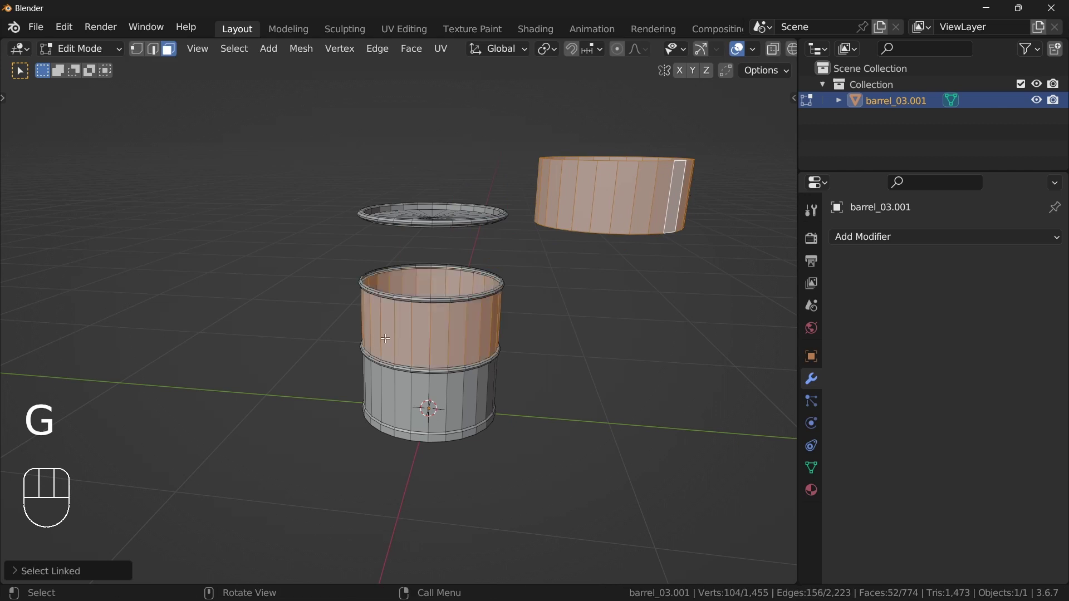
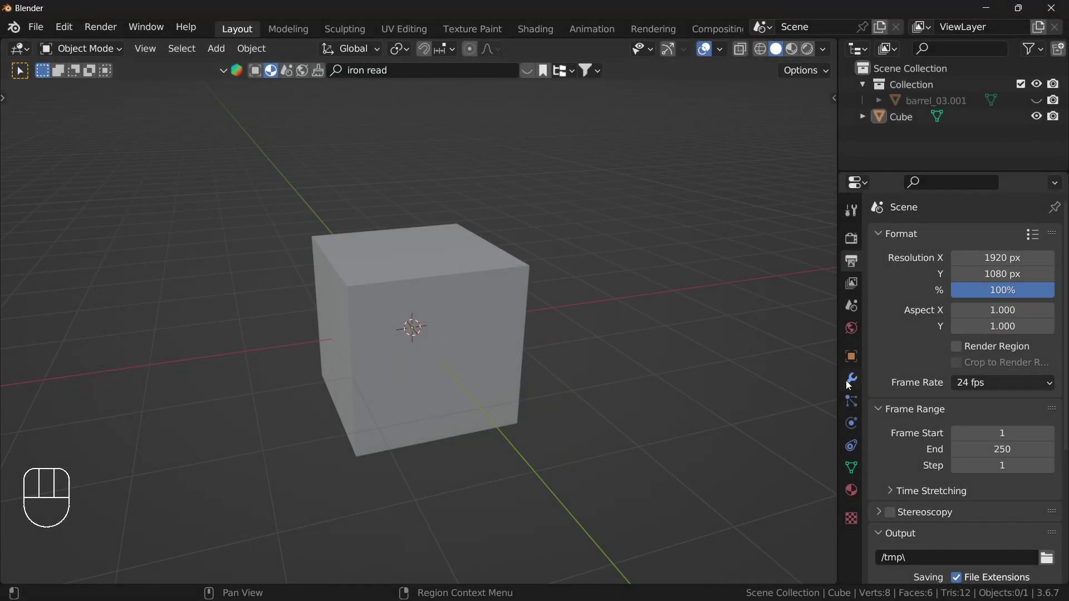
- Add an Edge Split modifier at 30° edge angle to the cube and widen the properties area
{"action": "left_click", "coordinate": [858, 383]}
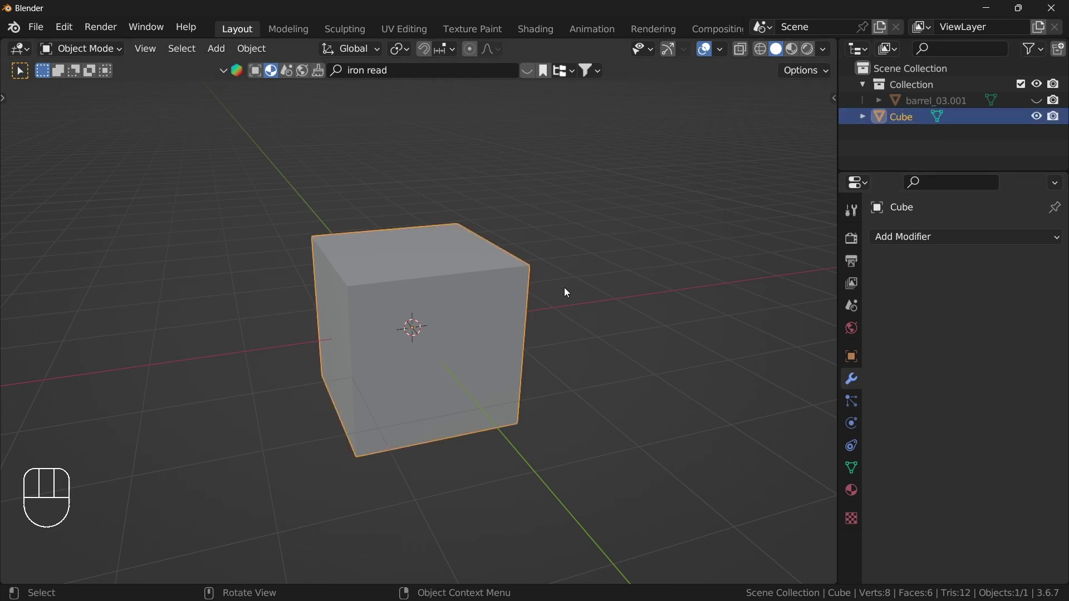
{"action": "middle_click", "coordinate": [505, 360]}
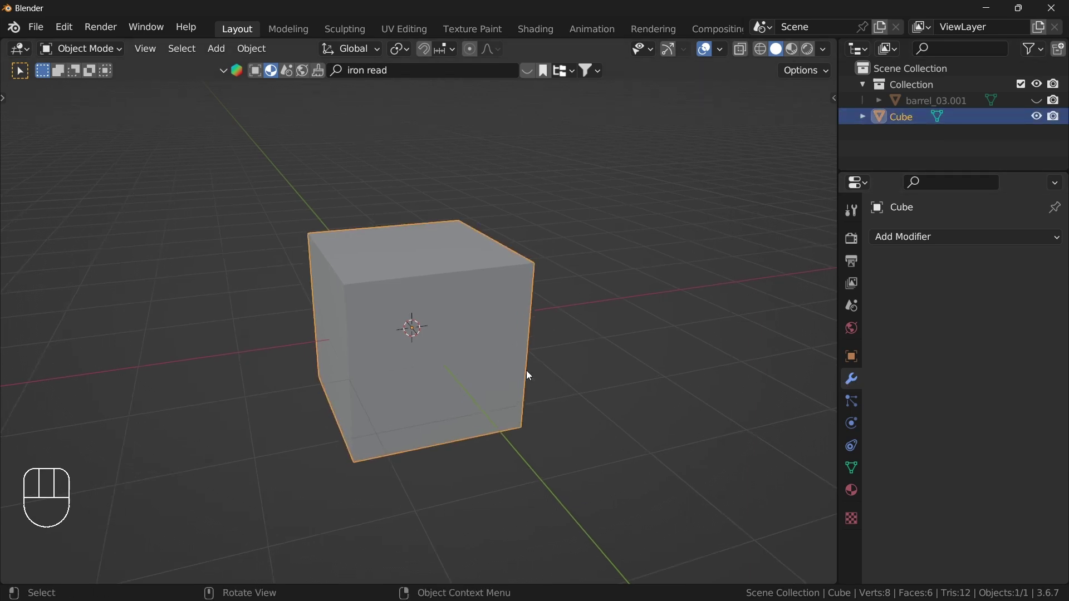
{"action": "left_click_drag", "start_coordinate": [929, 243], "coordinate": [749, 356]}
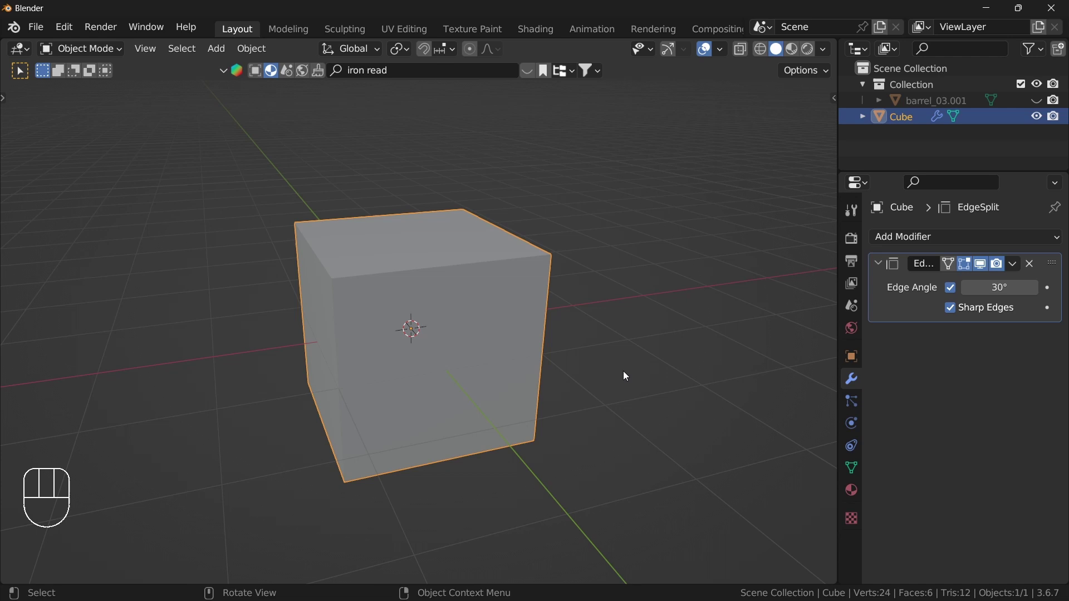
{"action": "middle_click", "coordinate": [626, 367]}
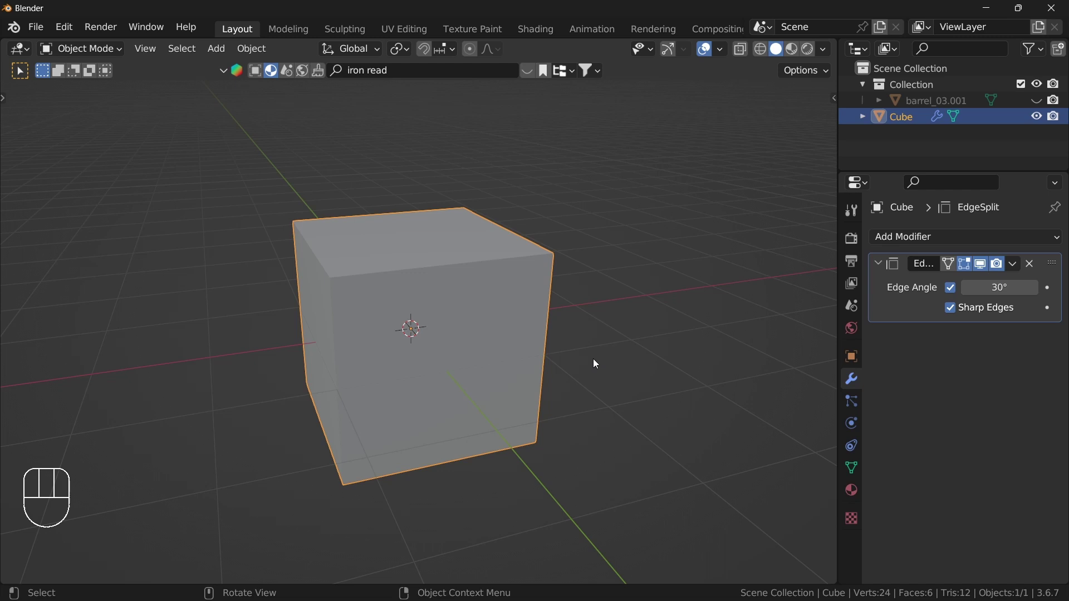
{"action": "left_click_drag", "start_coordinate": [593, 361], "coordinate": [608, 353]}
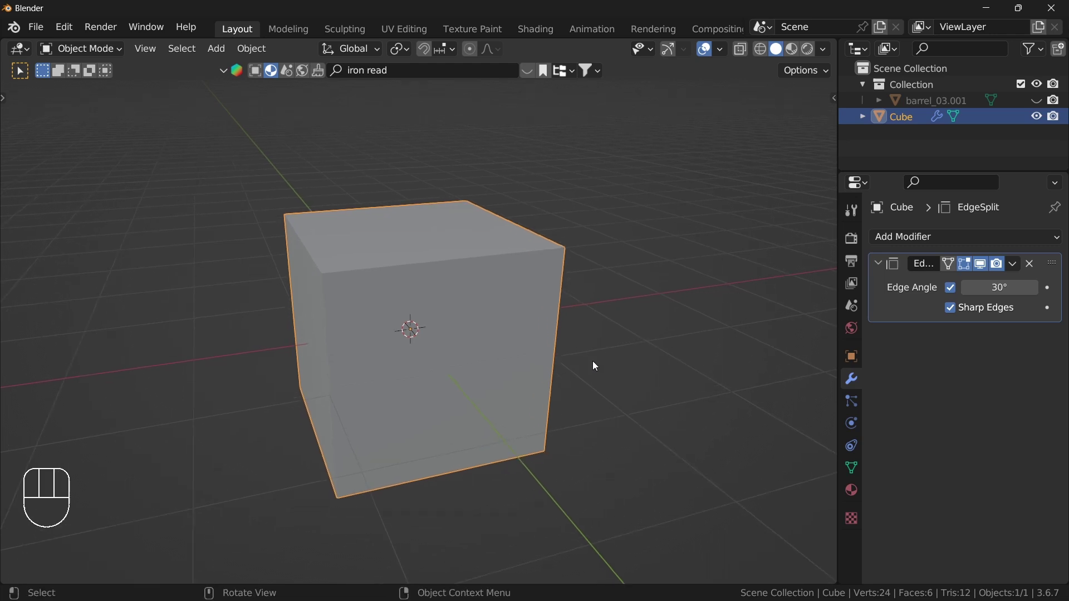
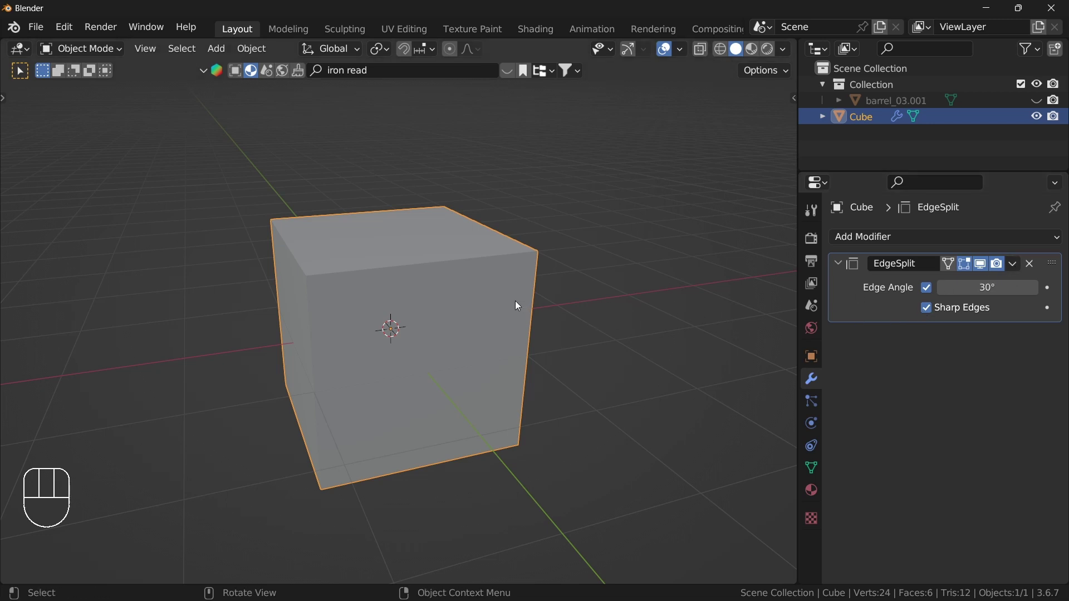
{"action": "left_click_drag", "start_coordinate": [1010, 269], "coordinate": [460, 358]}
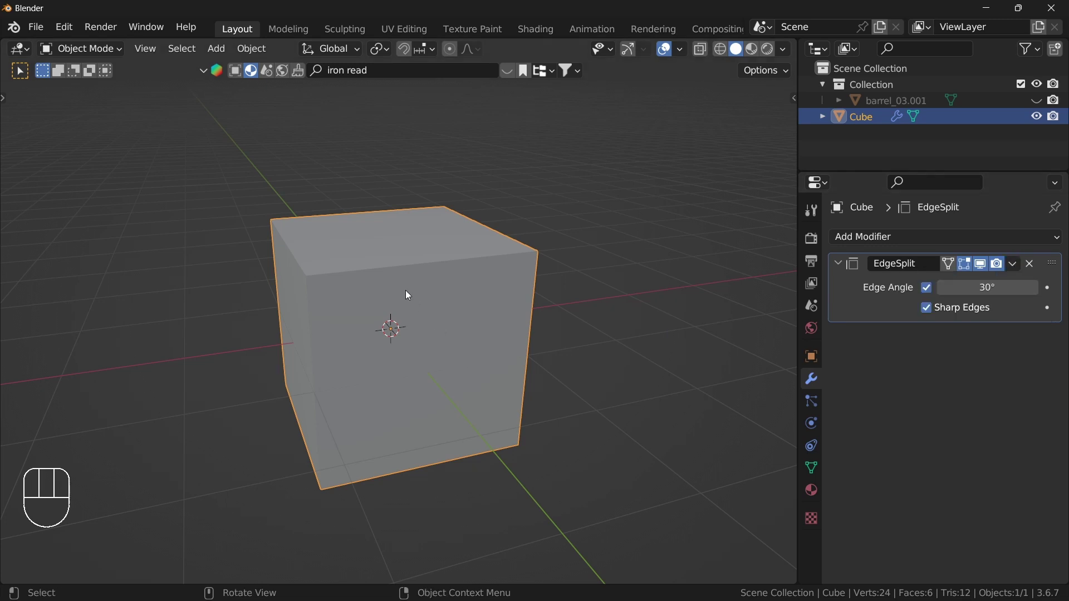
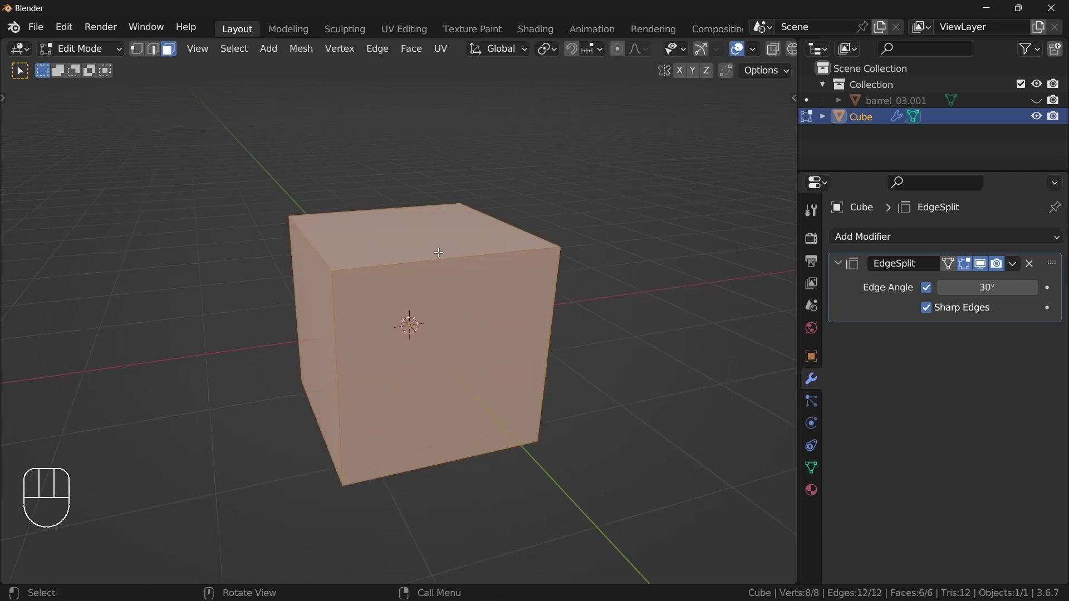
- Try moving the cube's faces, then apply its Edge Split modifier in Object Mode
{"action": "middle_click", "coordinate": [460, 283]}
{"action": "key", "text": "g"}
{"action": "left_click_drag", "start_coordinate": [458, 227], "coordinate": [449, 325]}
{"action": "middle_click", "coordinate": [477, 333]}
{"action": "left_click_drag", "start_coordinate": [399, 337], "coordinate": [464, 328]}
{"action": "key", "text": "g"}
{"action": "left_click_drag", "start_coordinate": [551, 366], "coordinate": [346, 360]}
{"action": "left_click", "coordinate": [345, 360]}
{"action": "key", "text": "g"}
{"action": "key", "text": "Tab"}
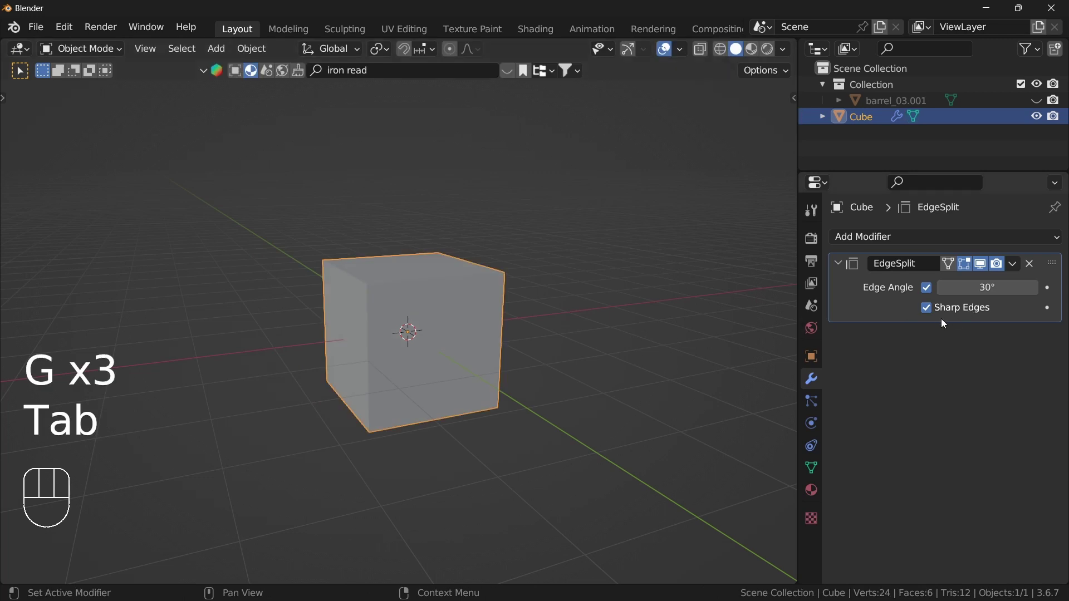
{"action": "left_click_drag", "start_coordinate": [1012, 268], "coordinate": [961, 280]}
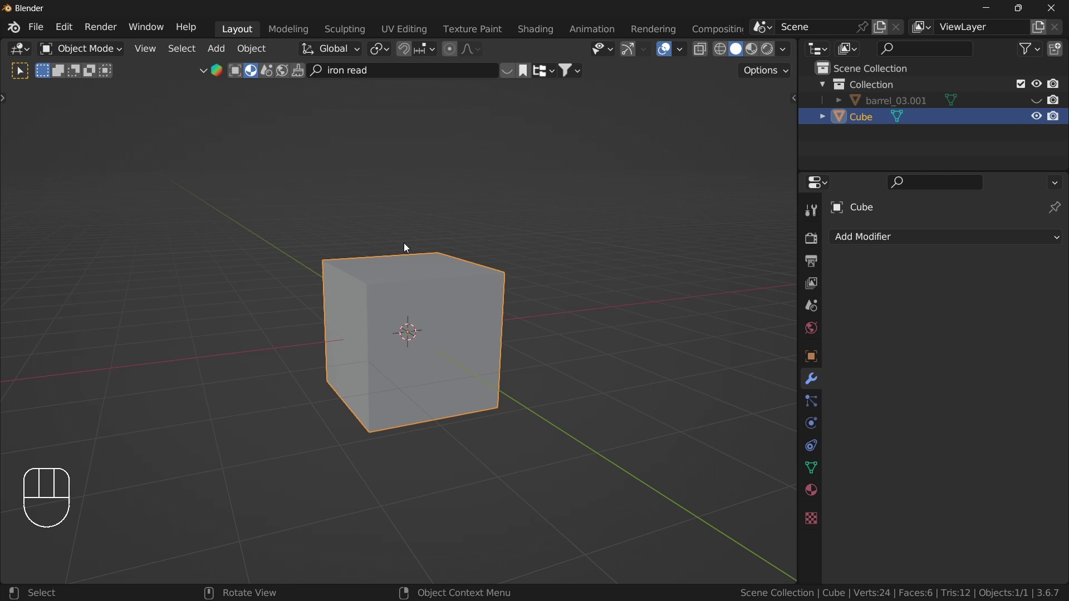
- Pull the cube's split faces apart in Edit Mode to confirm they separate
{"action": "key", "text": "Tab"}
{"action": "middle_click", "coordinate": [452, 283]}
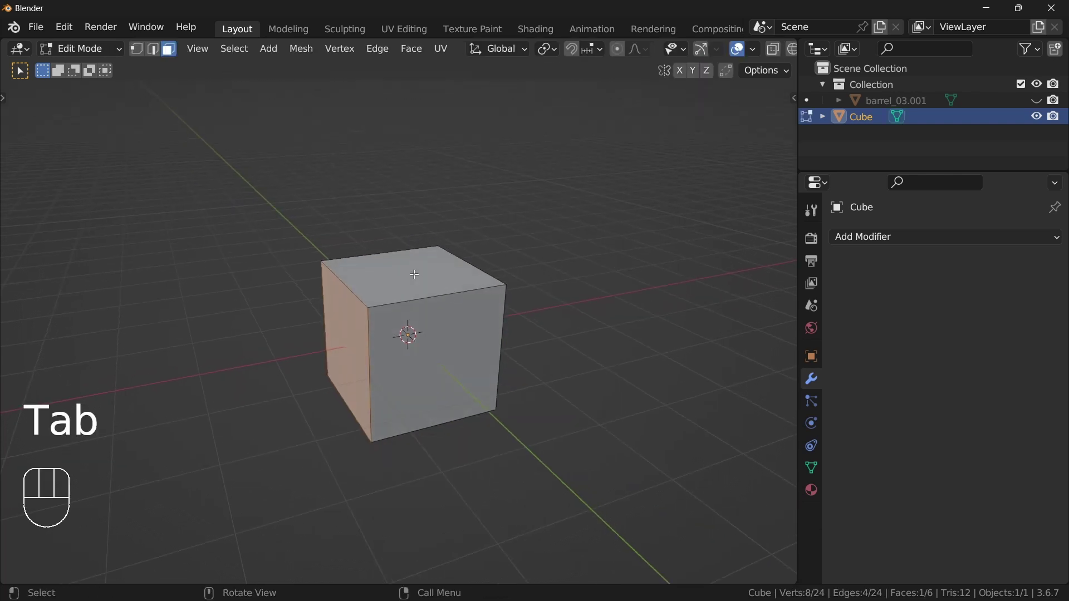
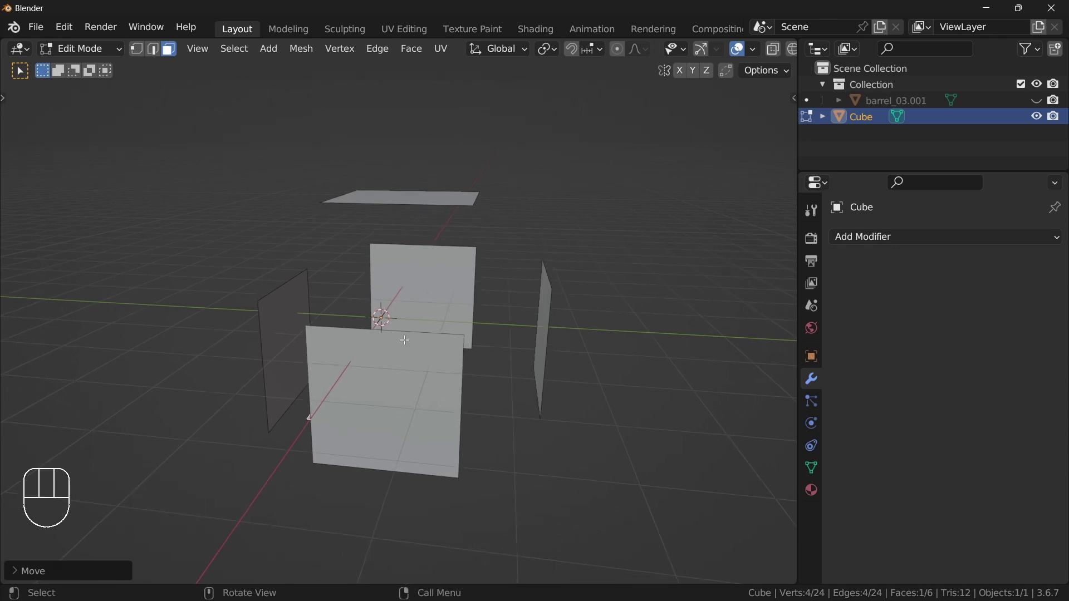
{"action": "key", "text": "Tab"}
- Delete the cube and unhide the barrel
{"action": "key", "text": "x"}
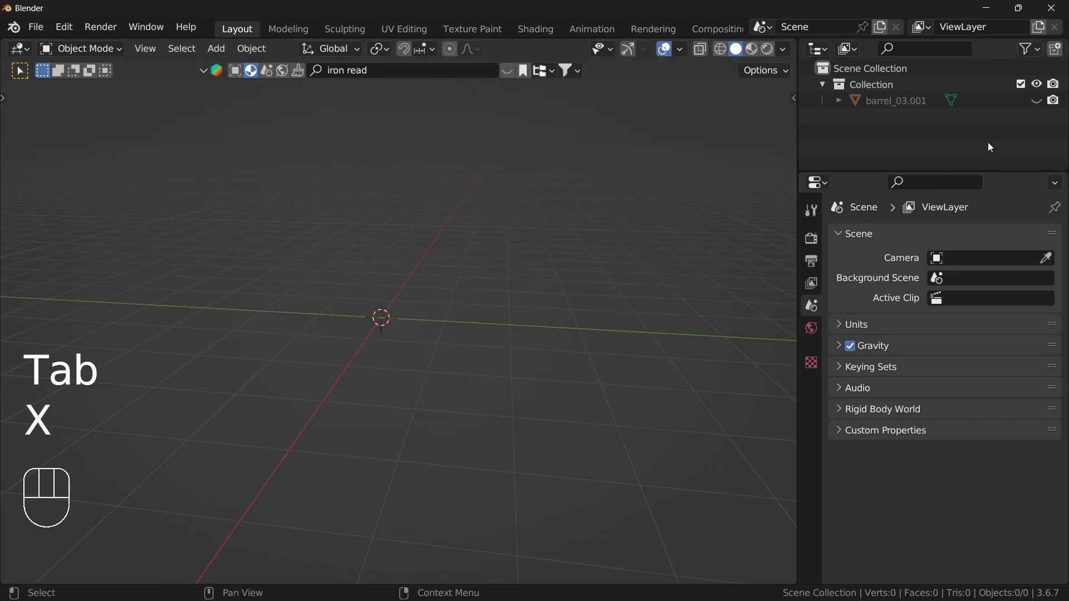
{"action": "left_click", "coordinate": [1034, 105]}
{"action": "left_click_drag", "start_coordinate": [420, 353], "coordinate": [472, 393]}
{"action": "left_click_drag", "start_coordinate": [491, 371], "coordinate": [444, 323]}
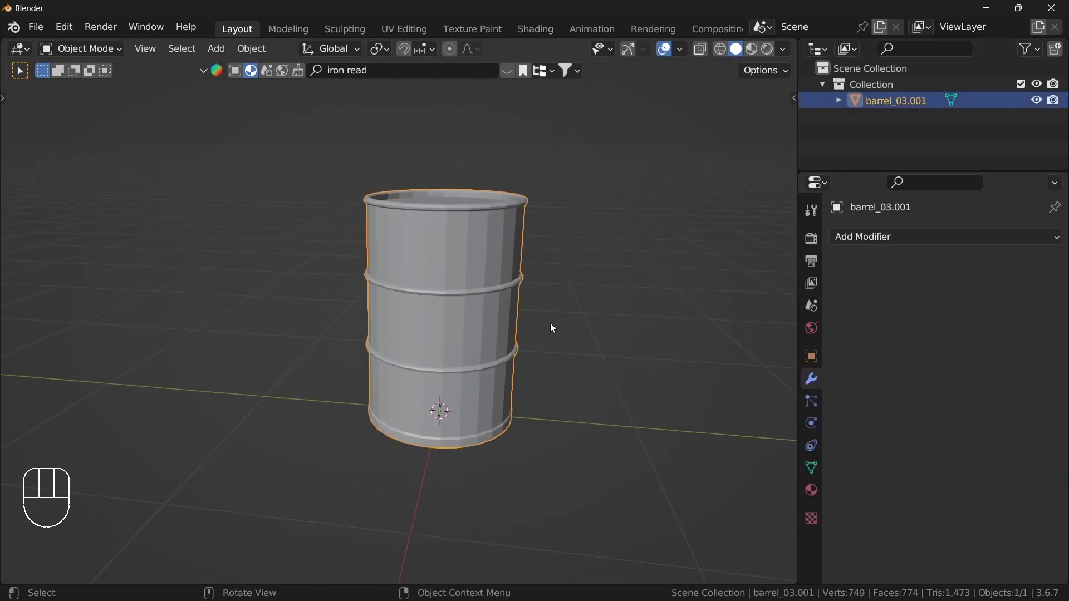
- Add an Edge Split modifier with Sharp Edges to the barrel and apply it
{"action": "left_click_drag", "start_coordinate": [891, 242], "coordinate": [721, 376]}
{"action": "middle_click", "coordinate": [540, 413]}
{"action": "middle_click", "coordinate": [546, 404]}
{"action": "middle_click", "coordinate": [530, 378]}
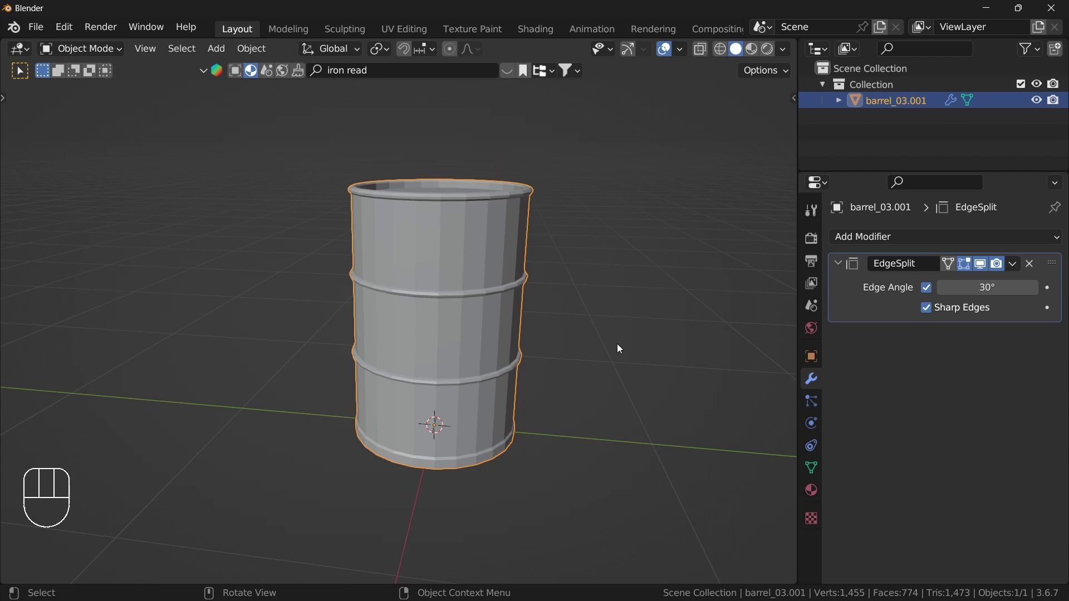
{"action": "left_click_drag", "start_coordinate": [1017, 266], "coordinate": [955, 289]}
- Select the linked wall band and a hoop ring and move them away from the barrel
{"action": "key", "text": "Tab"}
{"action": "left_click", "coordinate": [489, 243]}
{"action": "key", "text": "l"}
{"action": "key", "text": "g"}
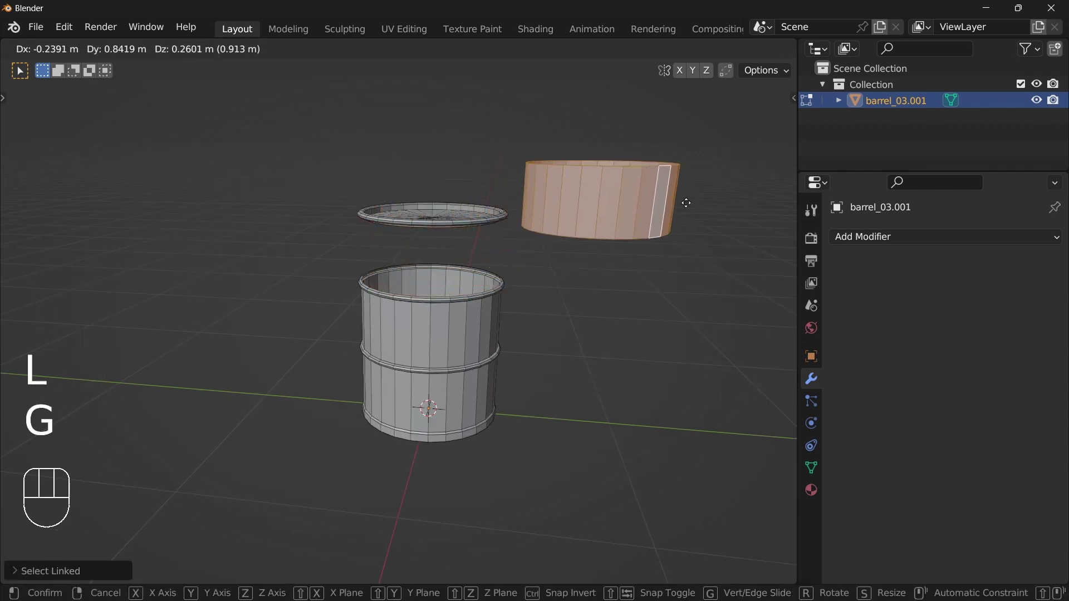
{"action": "left_click", "coordinate": [690, 199]}
{"action": "key", "text": "l"}
{"action": "key", "text": "g"}
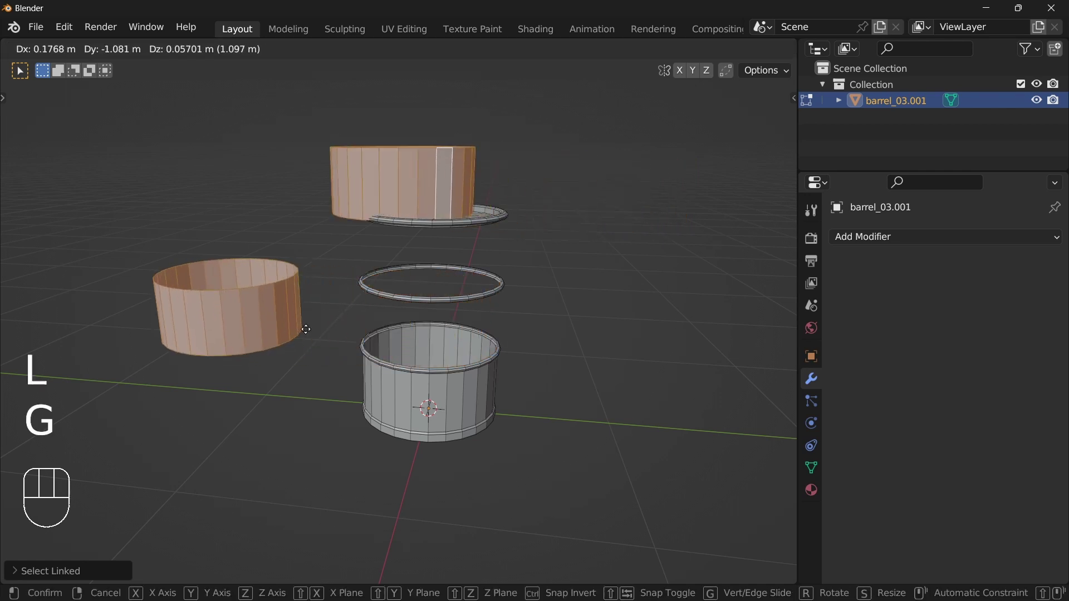
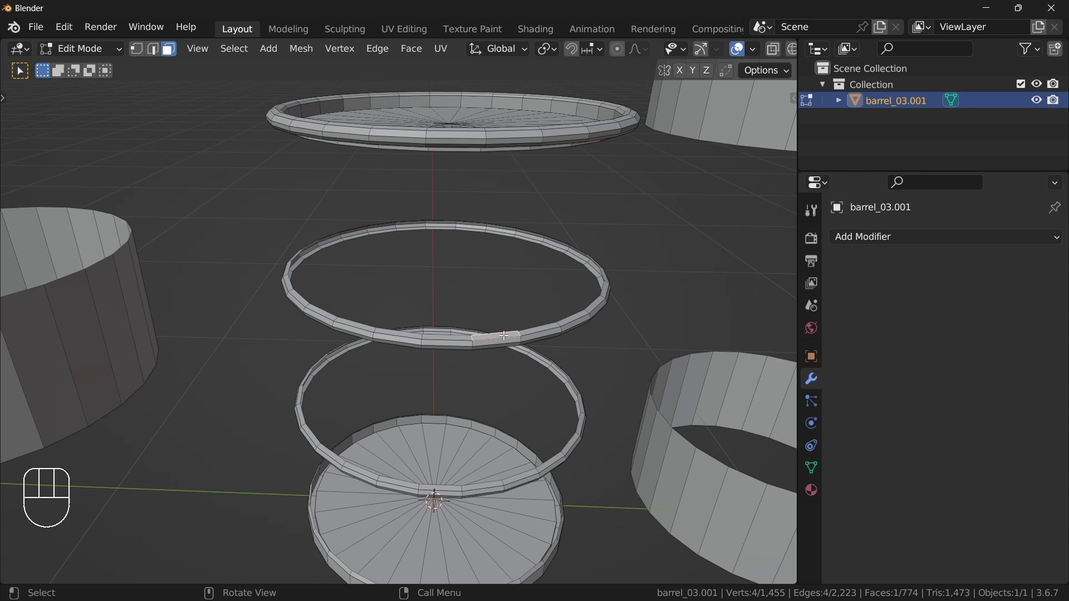
- Select the whole ring piece and the connected lid part with linked selection
{"action": "key", "text": "g"}
{"action": "key", "text": "l"}
{"action": "key", "text": "l"}
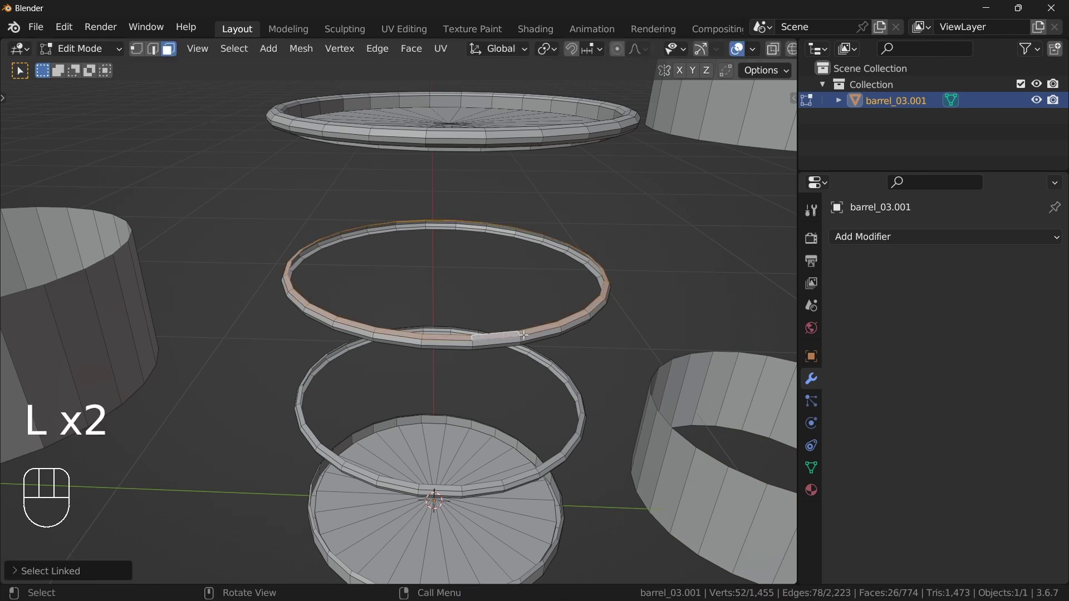
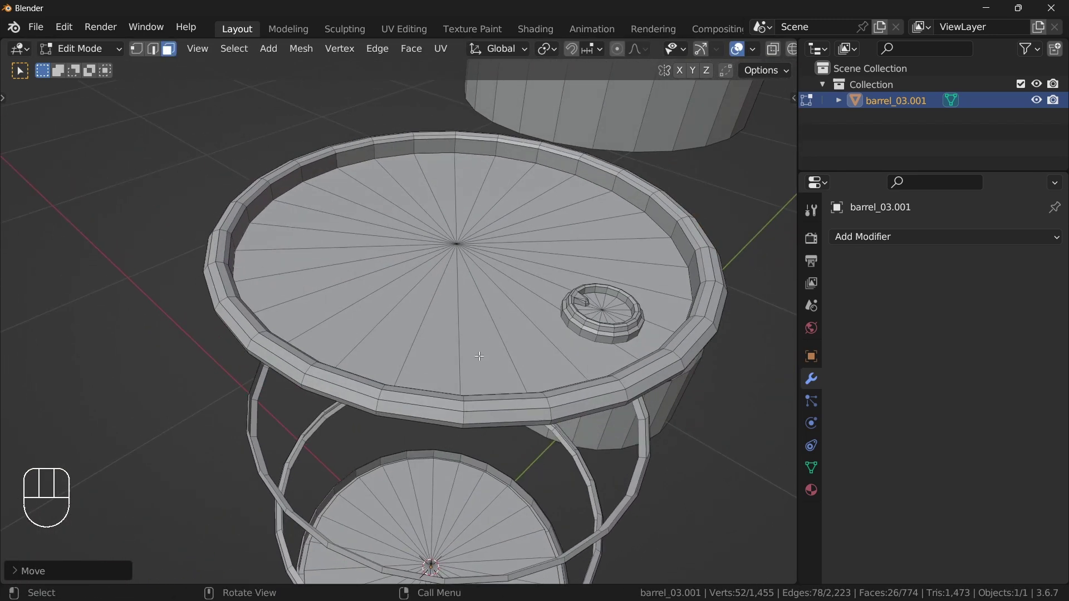
{"action": "left_click", "coordinate": [435, 304]}
{"action": "key", "text": "l"}
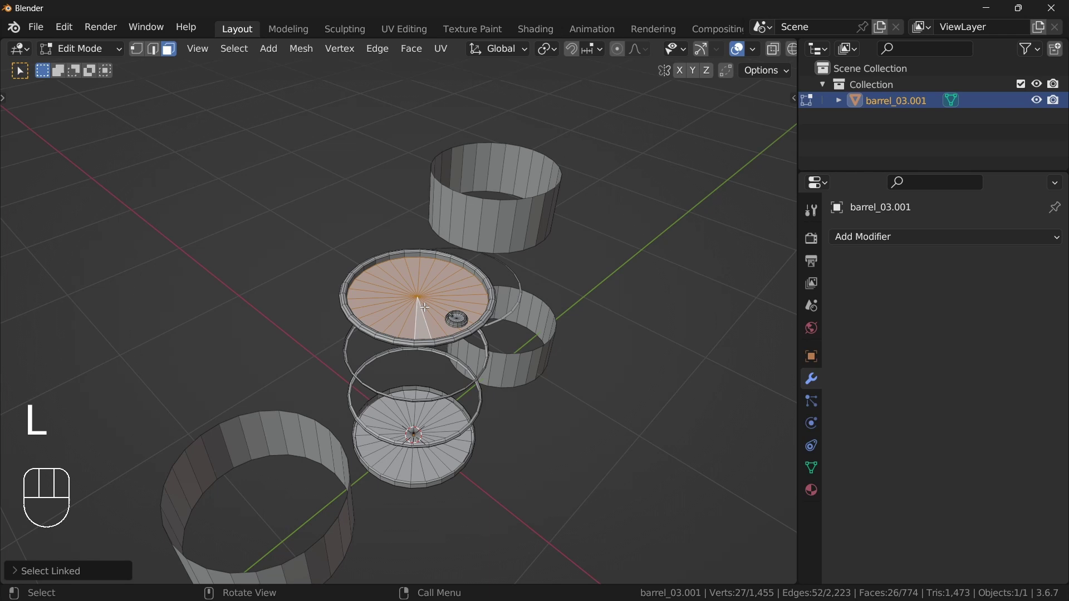
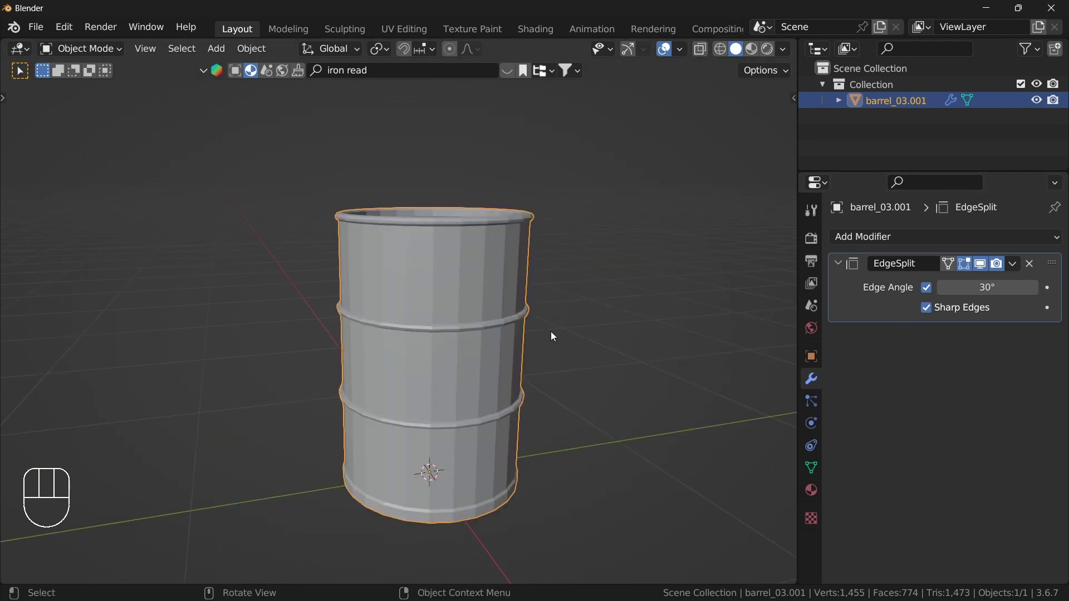
- Mark the barrel wall's middle edge loop between hoops as sharp via Ctrl+E, then leave Edit Mode
{"action": "middle_click", "coordinate": [577, 303]}
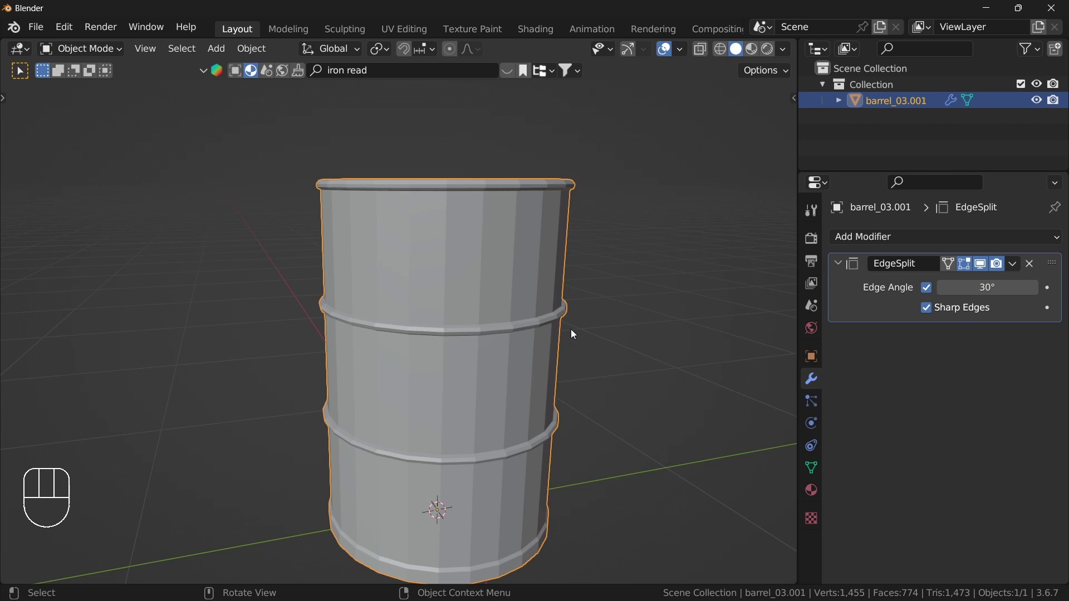
{"action": "left_click_drag", "start_coordinate": [565, 328], "coordinate": [543, 303]}
{"action": "middle_click", "coordinate": [541, 312]}
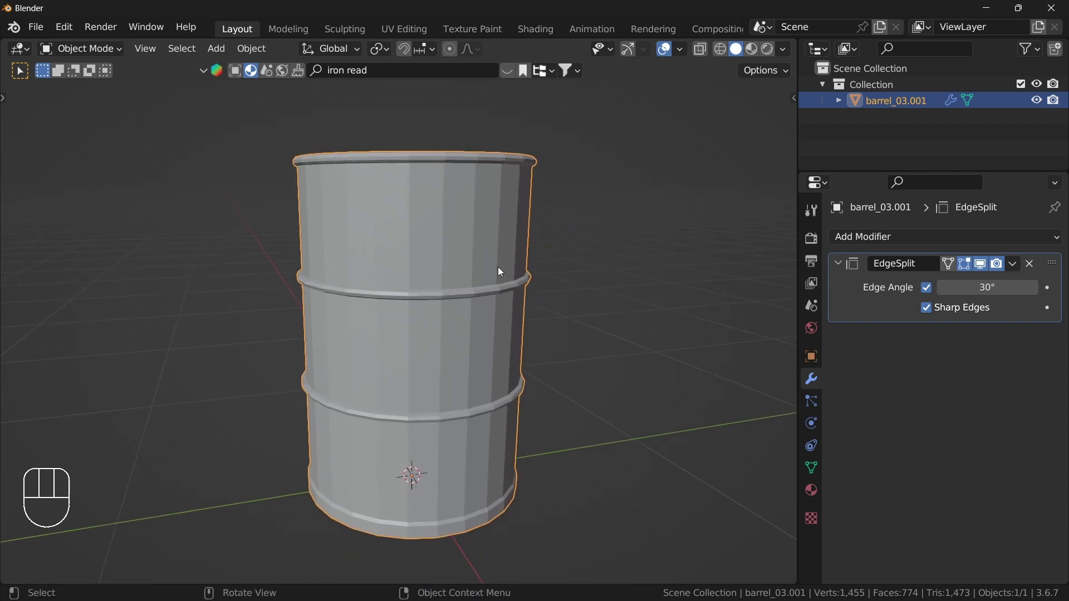
{"action": "key", "text": "Tab"}
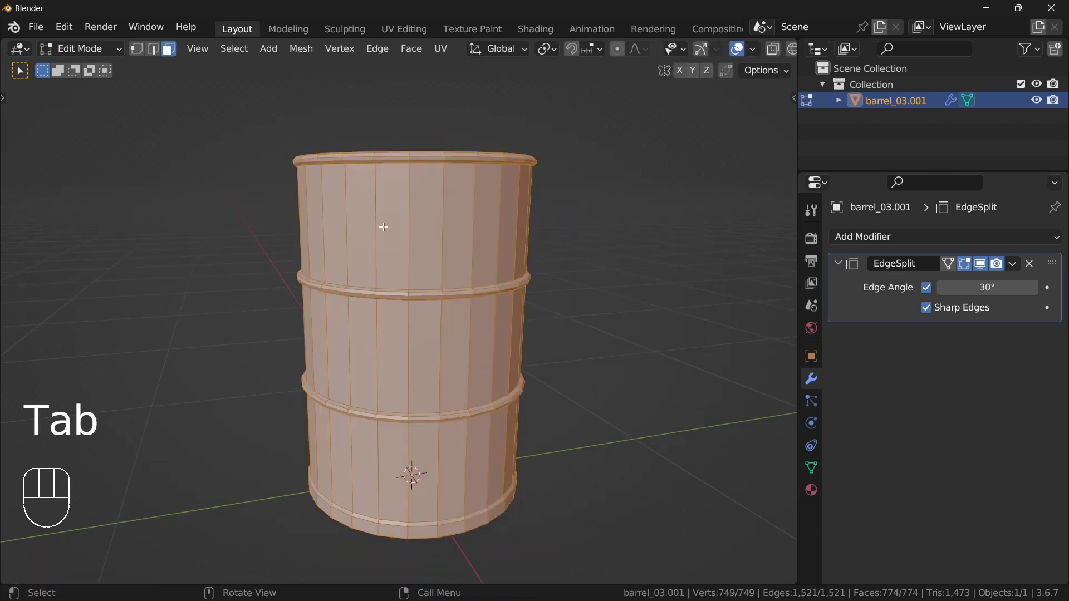
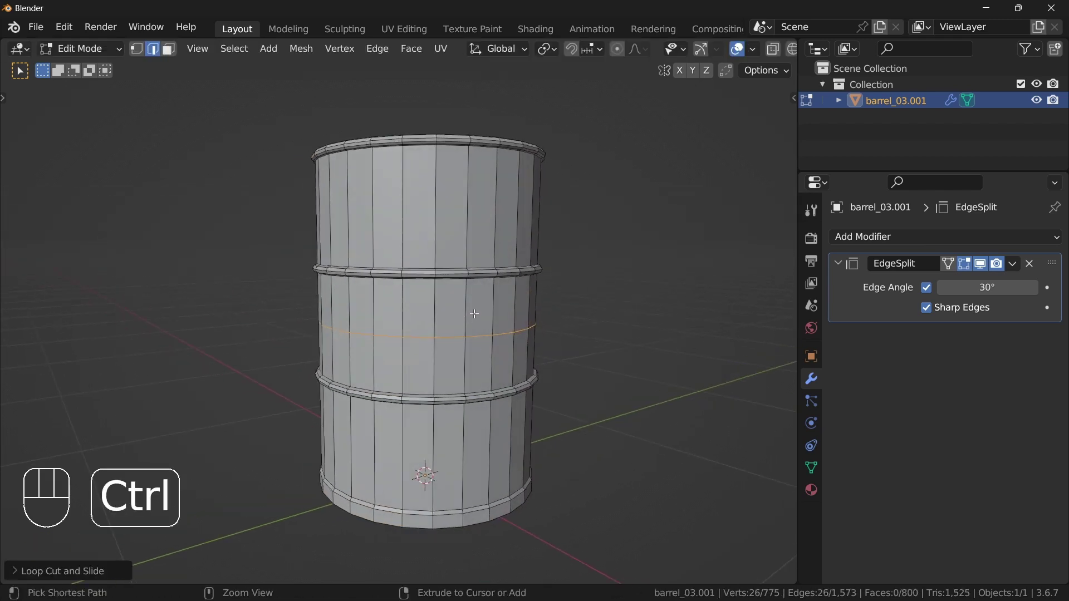
{"action": "key", "text": "ctrl+e"}
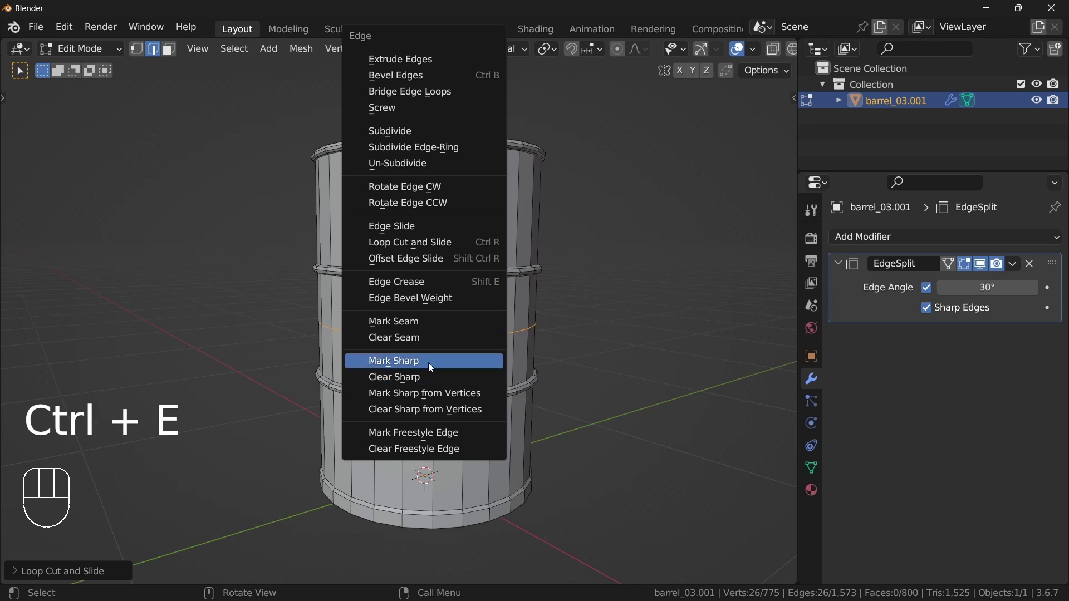
{"action": "left_click_drag", "start_coordinate": [505, 364], "coordinate": [486, 370]}
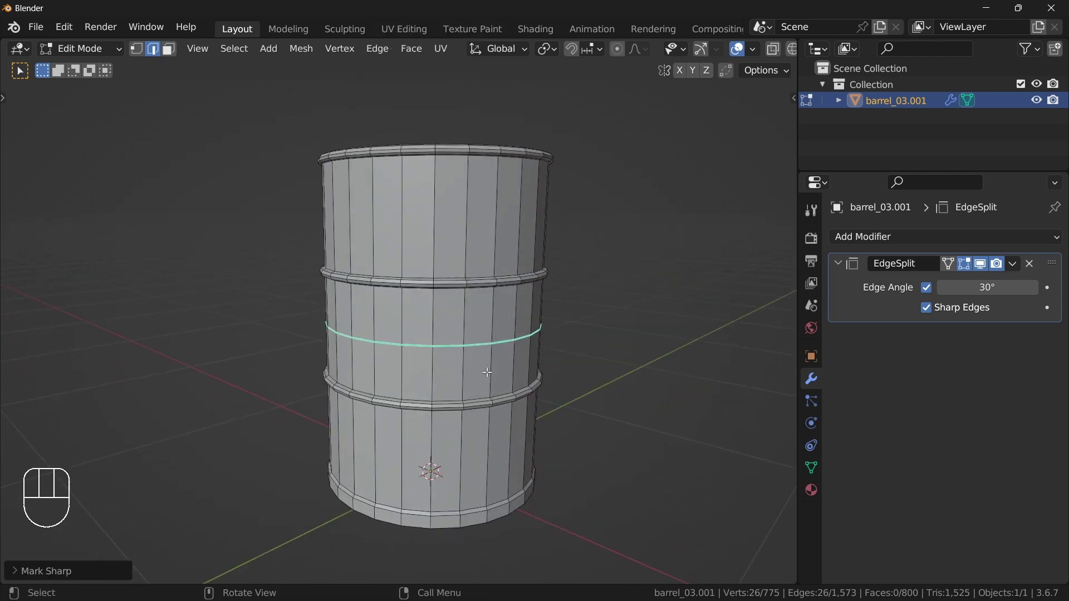
{"action": "key", "text": "Tab"}
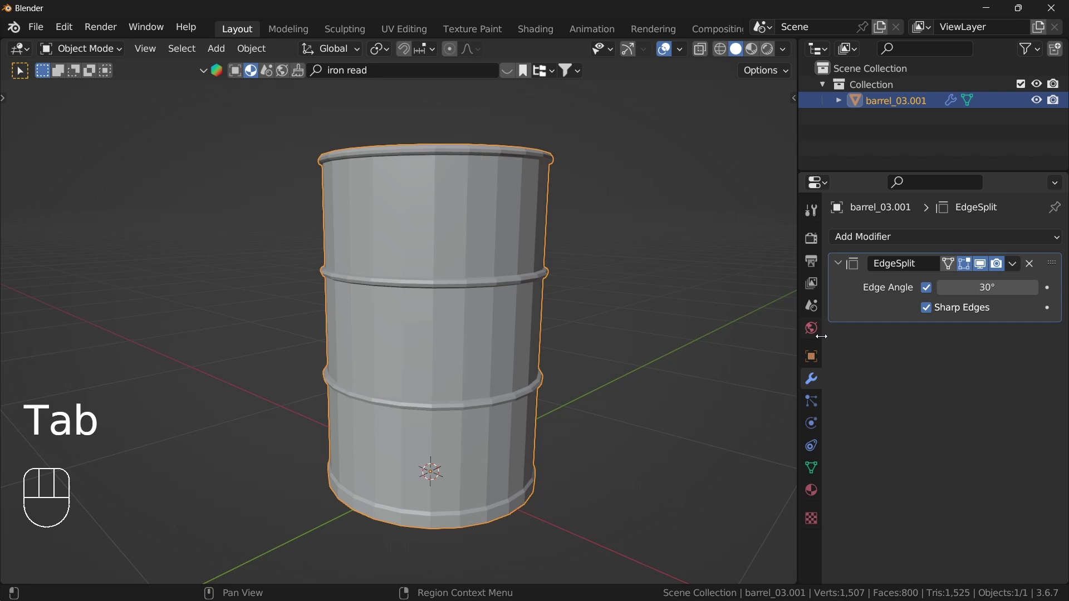
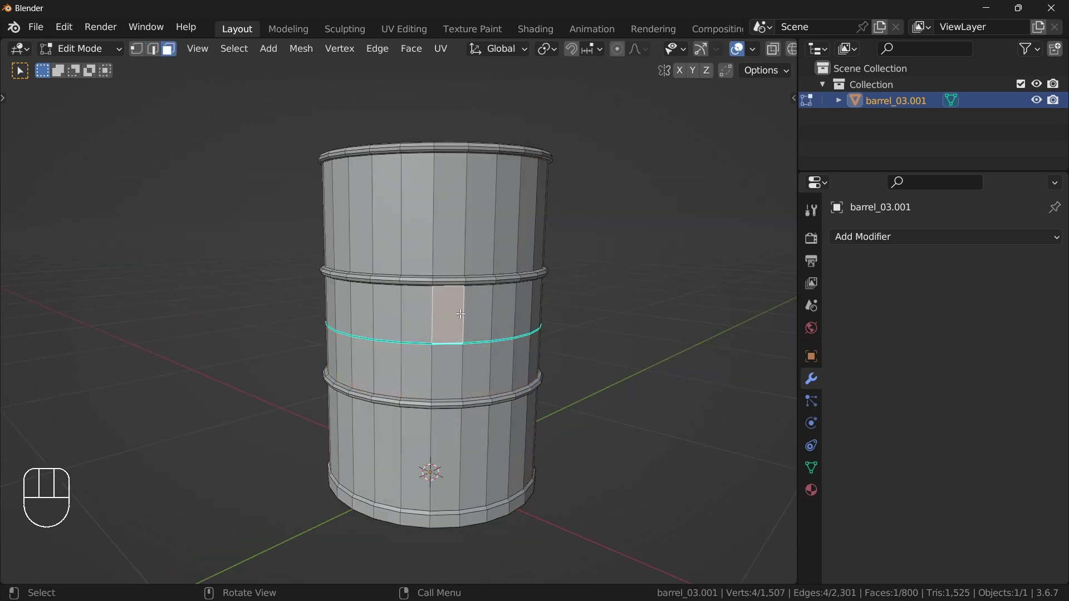
- Select the separated band, mark a lower wall edge loop sharp, and add a new Sharp Edges Edge Split modifier
{"action": "key", "text": "l"}
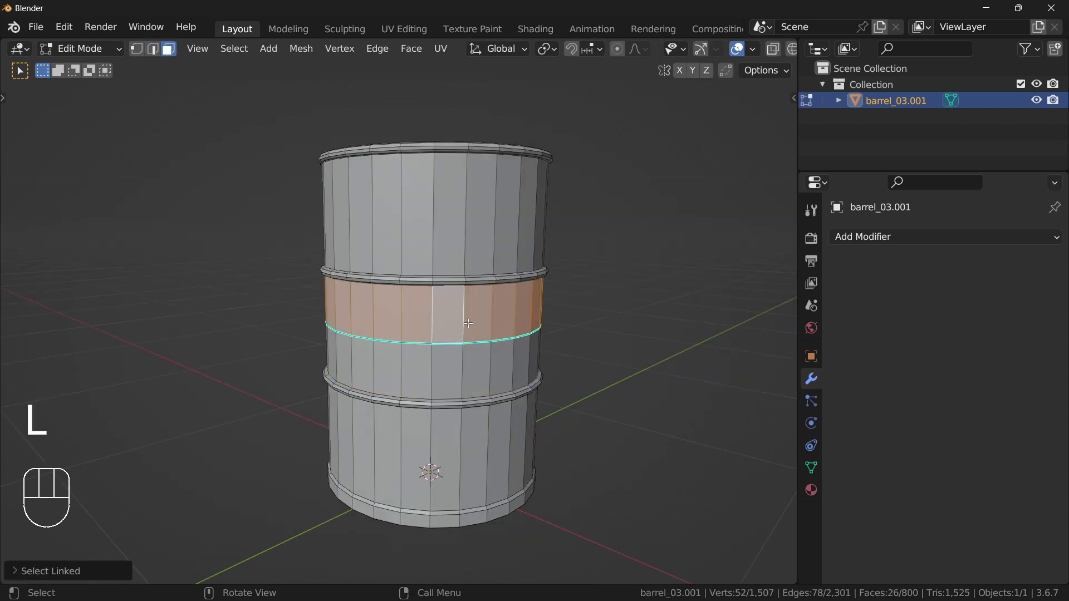
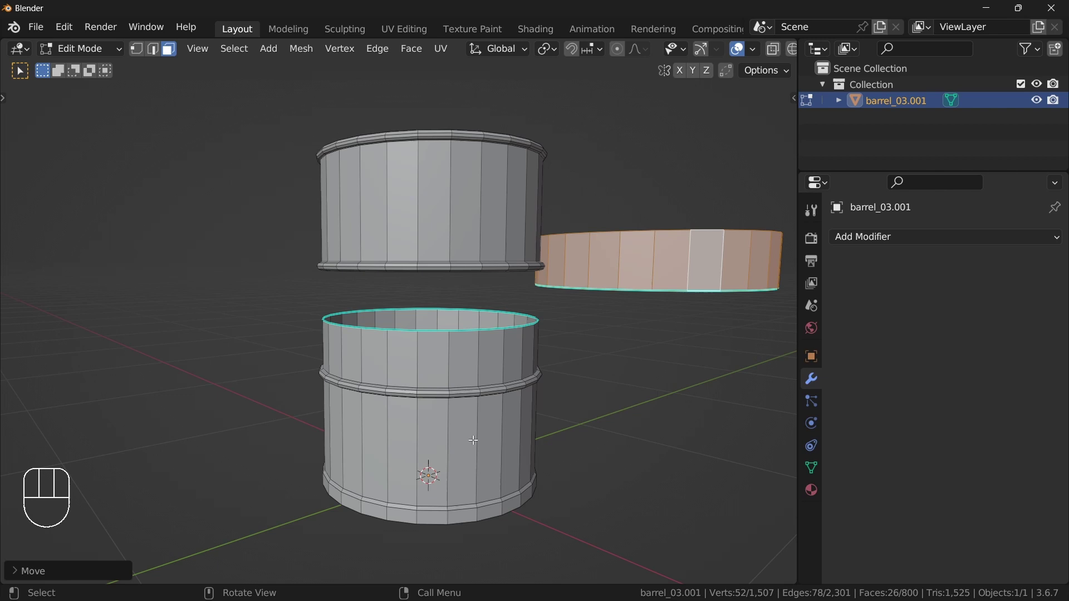
{"action": "key", "text": "Tab"}
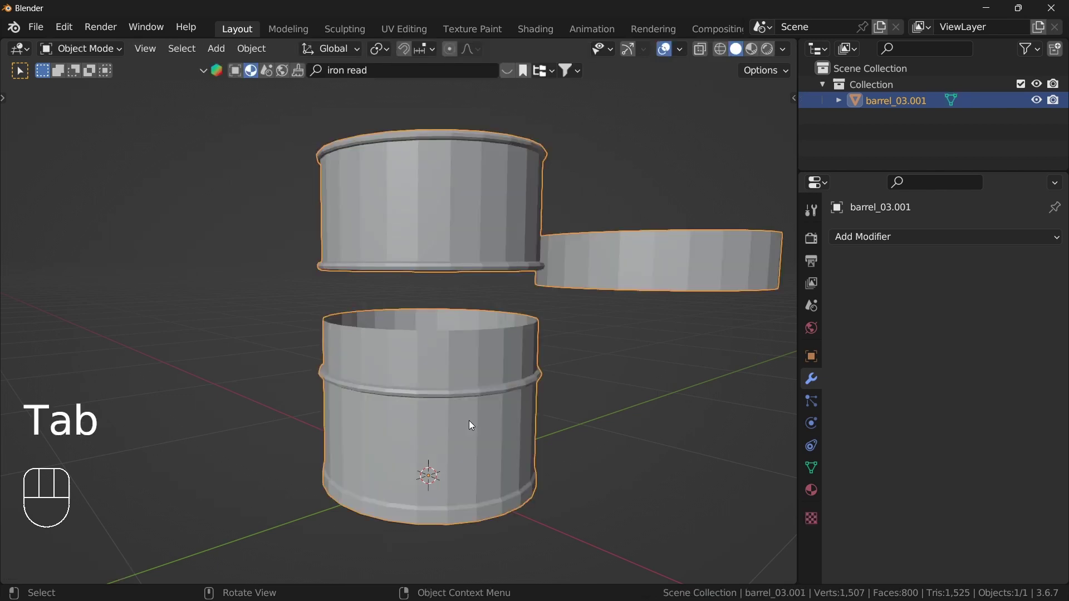
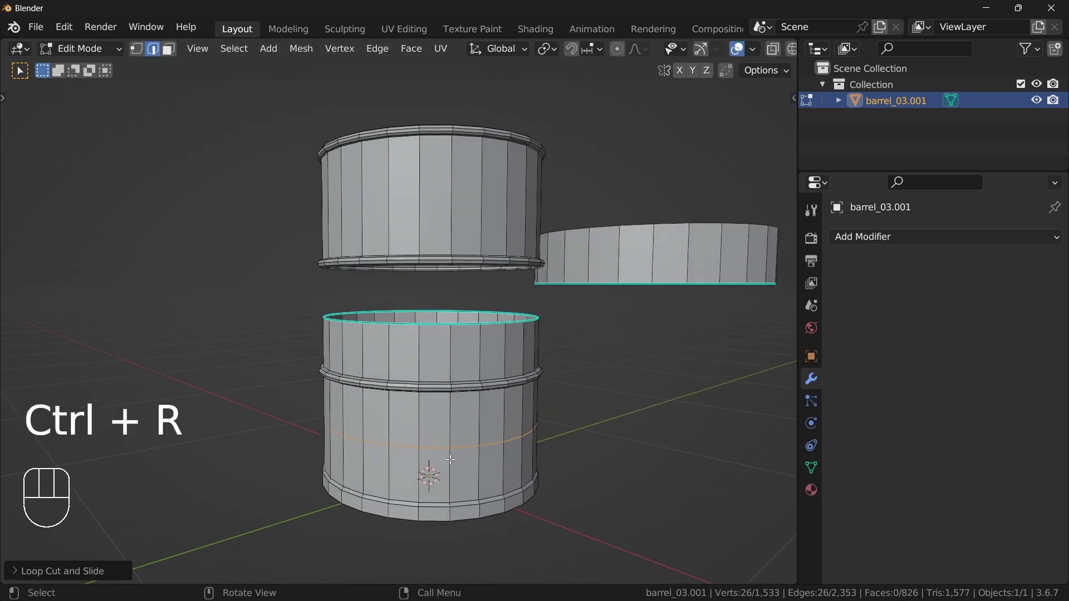
{"action": "key", "text": "Tab"}
{"action": "key", "text": "Tab"}
{"action": "key", "text": "ctrl+e"}
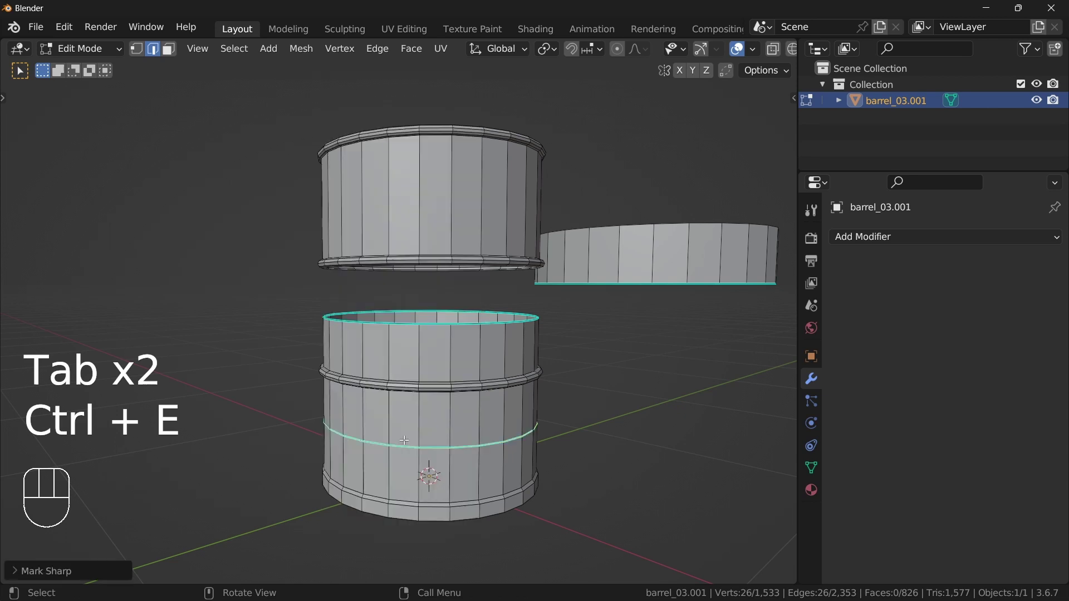
{"action": "key", "text": "Tab"}
{"action": "left_click_drag", "start_coordinate": [921, 239], "coordinate": [728, 373]}
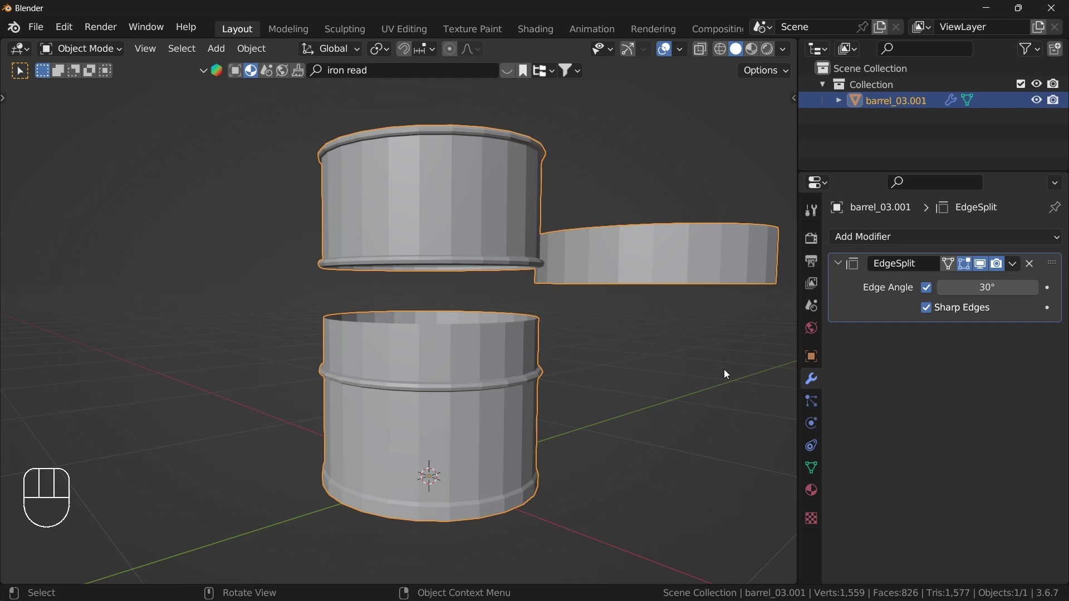